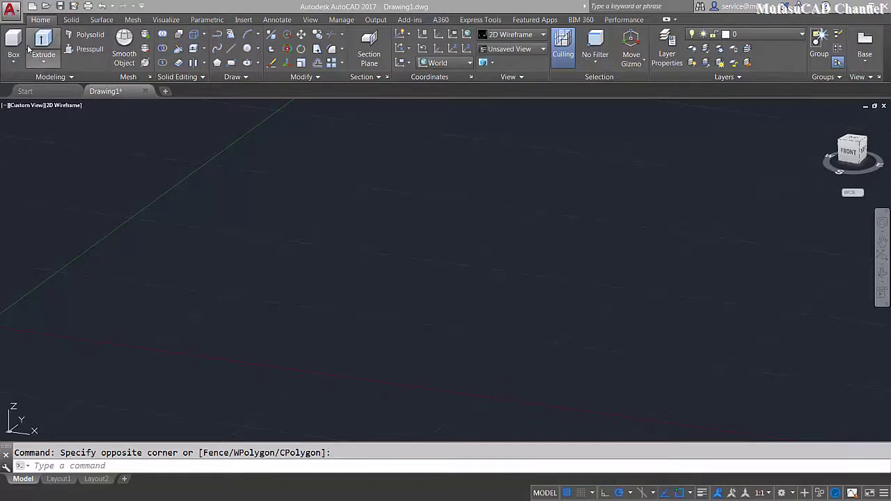
# Finish the box solid, cancel the stray FILLET entry, and begin entering CHAM for the chamfer command
pyautogui.click(16, 40)
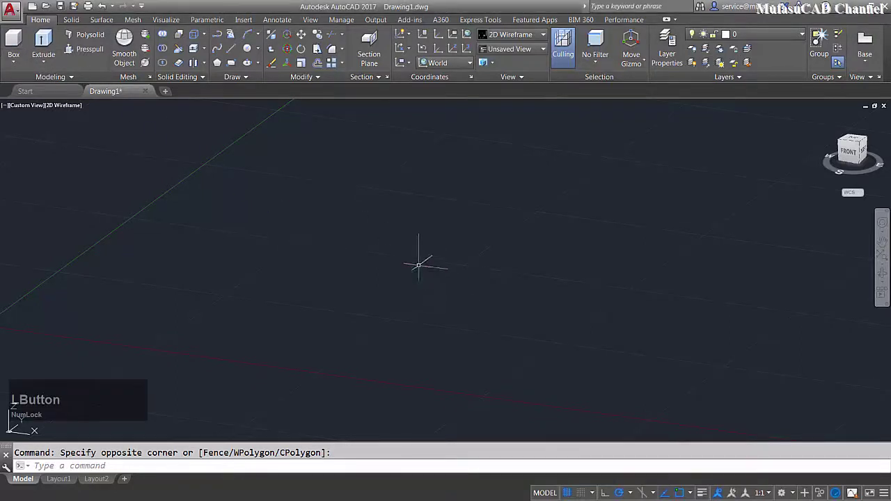
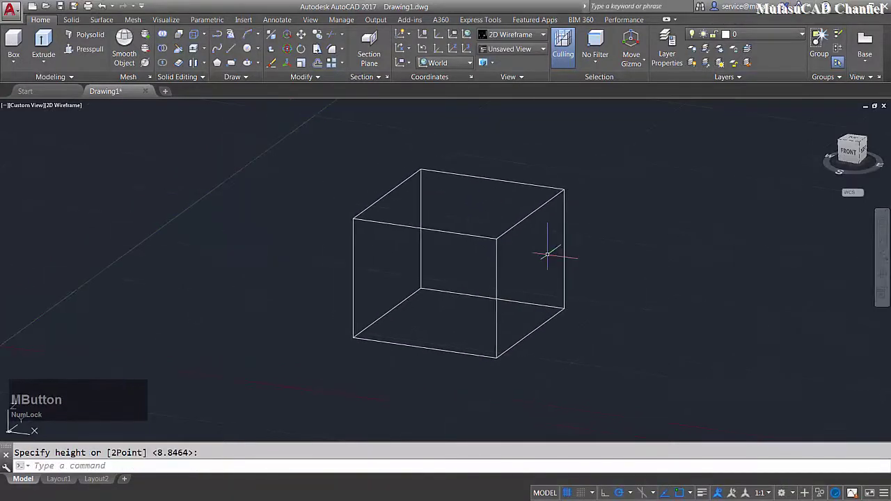
pyautogui.press('f')
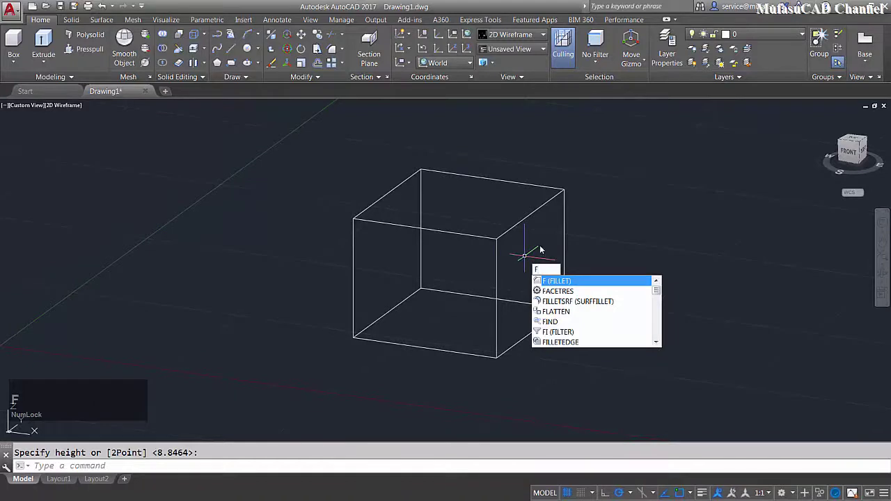
pyautogui.press('Escape')
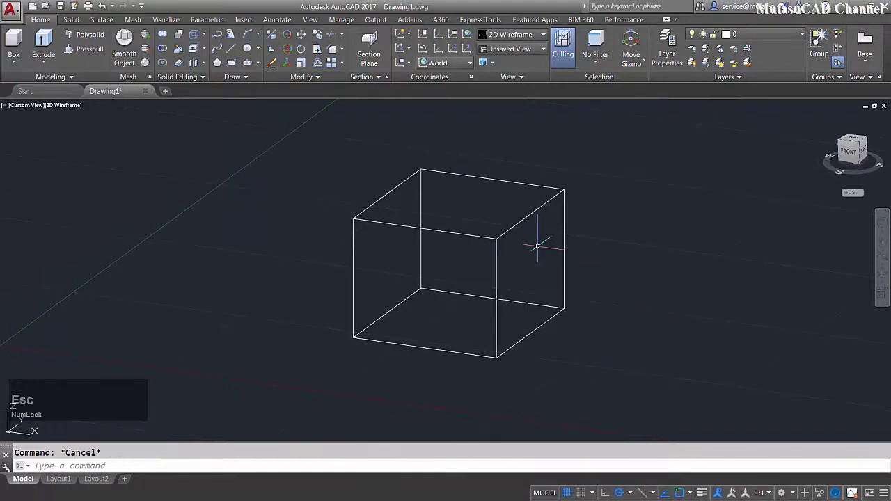
pyautogui.write('cham')
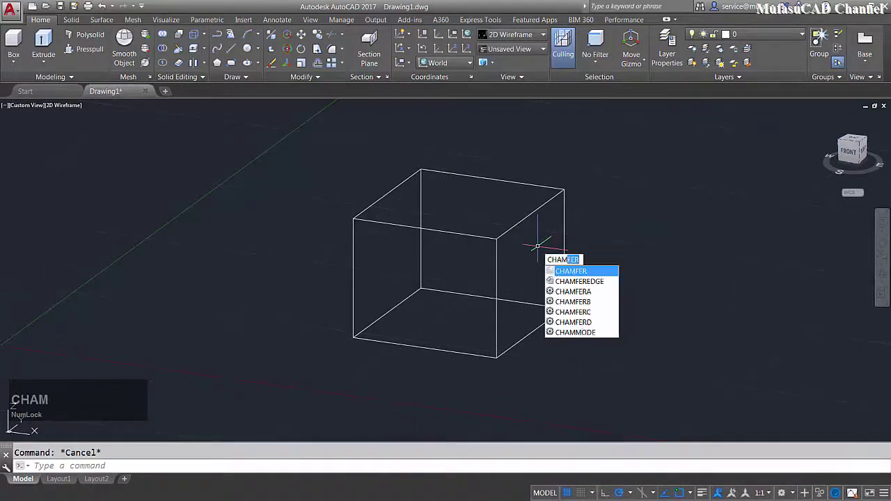
# Chamfer setup: pick a front edge, make the top face the base surface, distances 1 and 3
pyautogui.press('space')
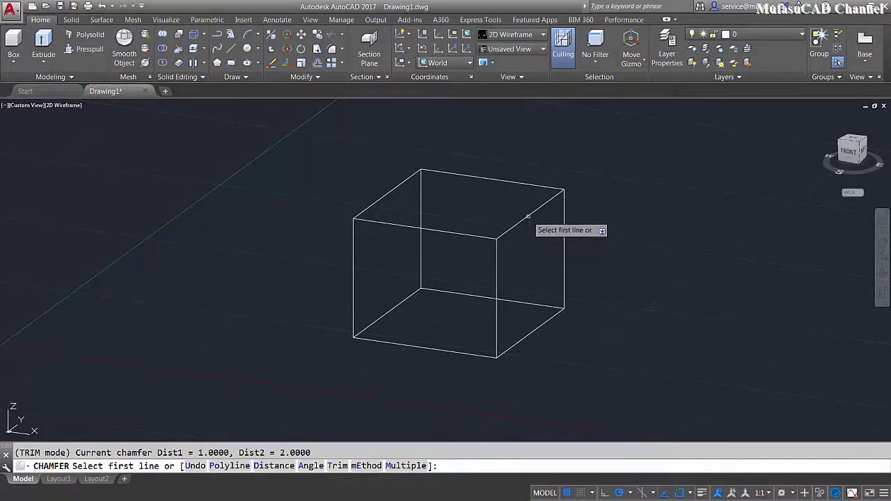
pyautogui.click(260, 459)
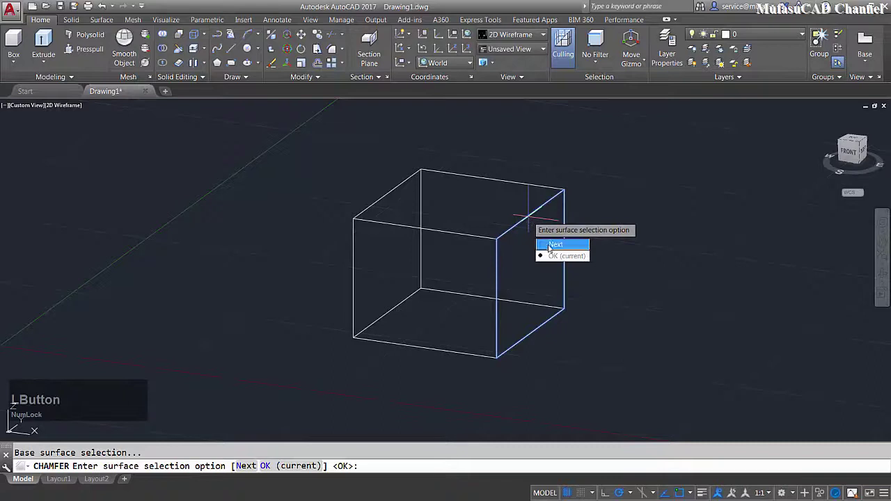
pyautogui.click(560, 247)
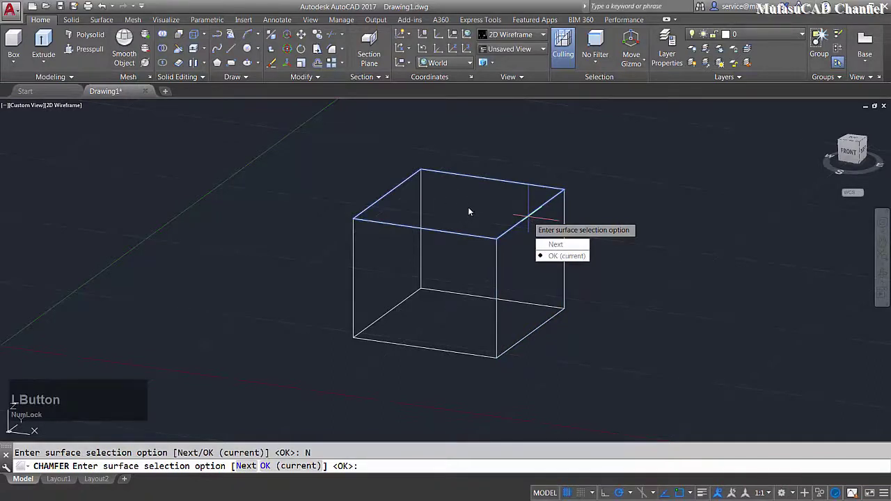
pyautogui.click(556, 259)
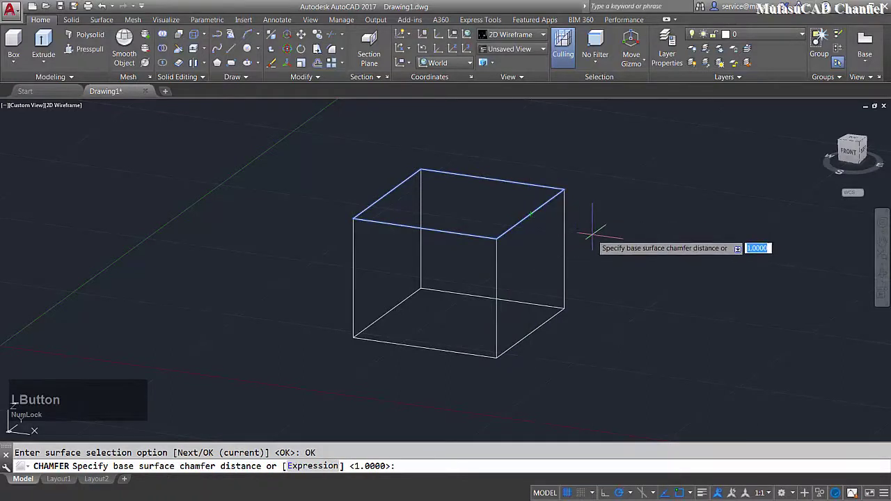
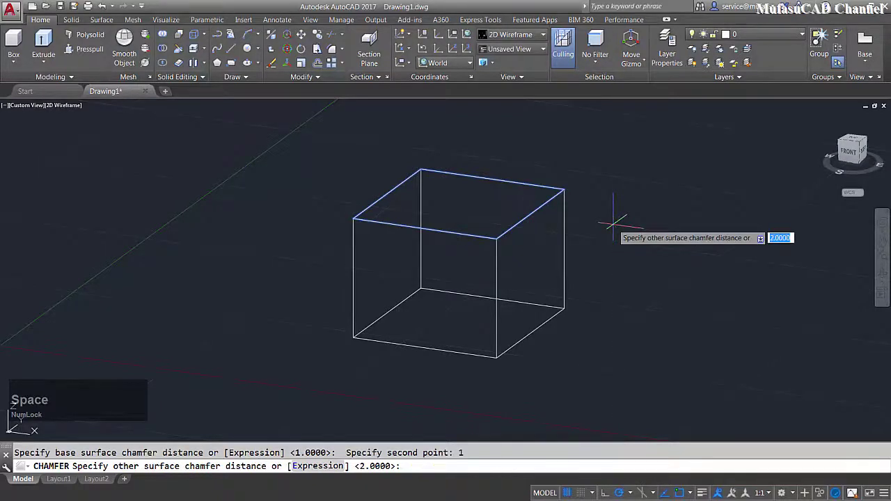
pyautogui.press('3')
pyautogui.press('space')
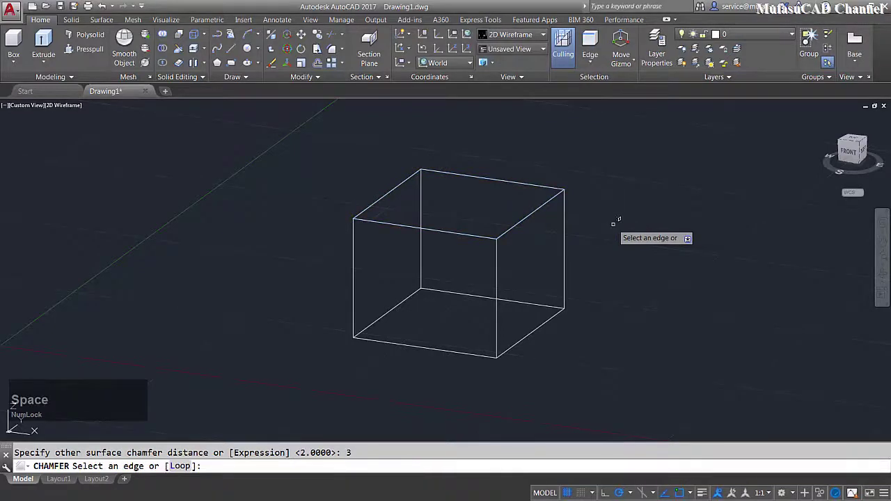
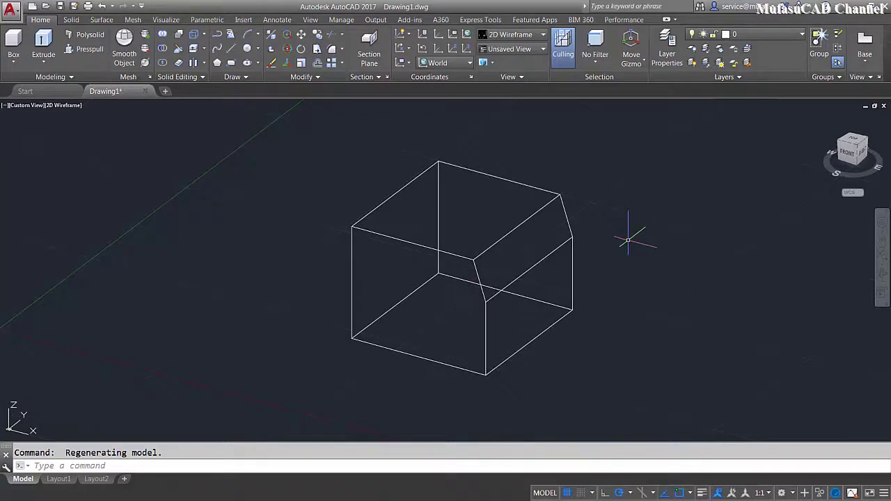
# Repeat CHAMFER with the bottom face as base surface, base distance 1 and other distance 3
pyautogui.press('space')
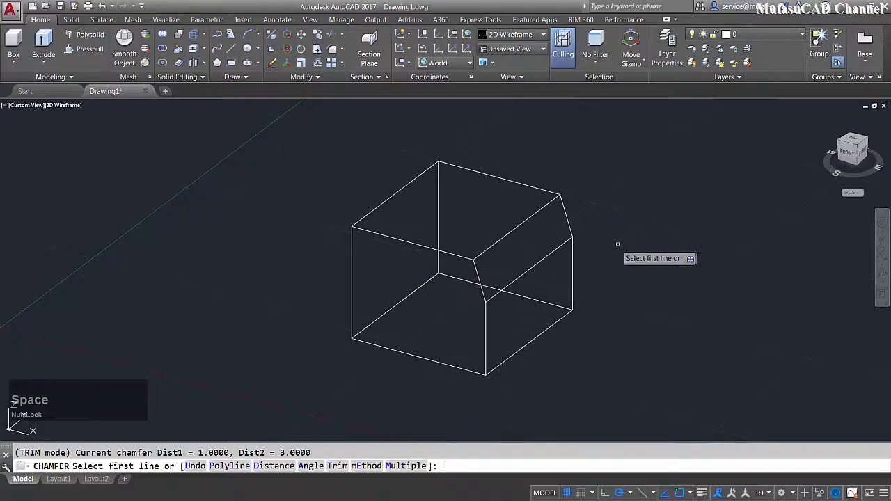
pyautogui.press('space')
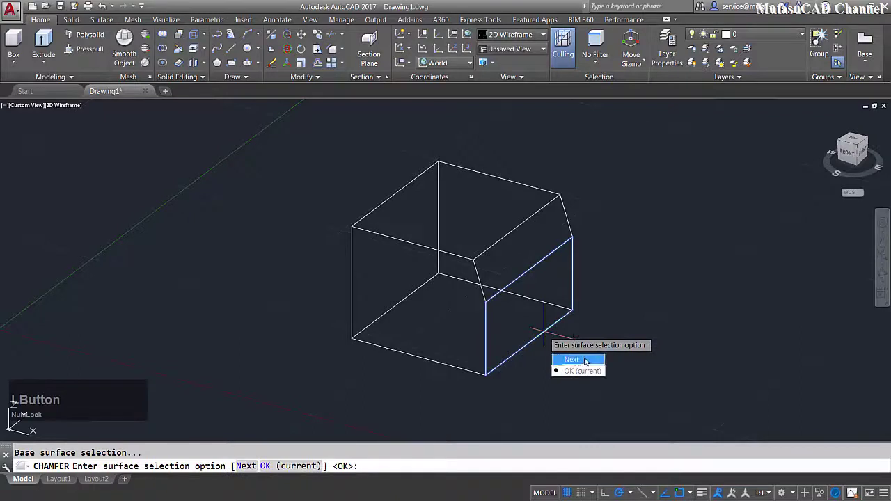
pyautogui.click(588, 362)
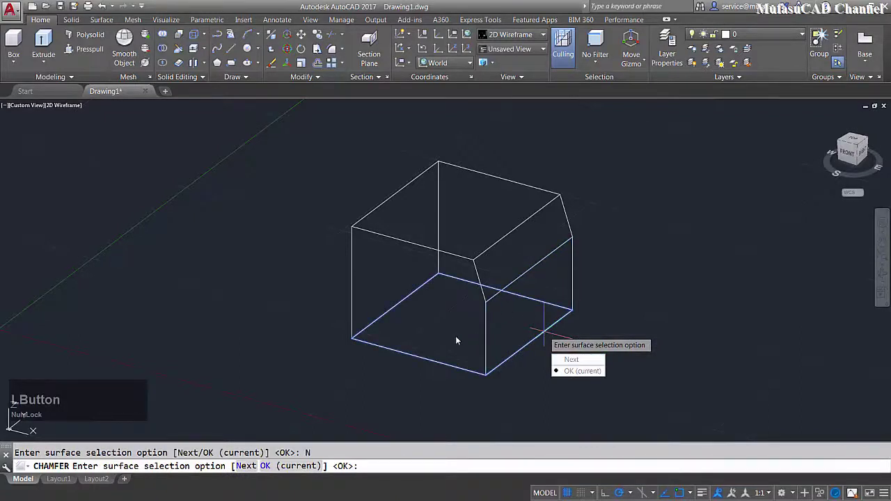
pyautogui.click(566, 373)
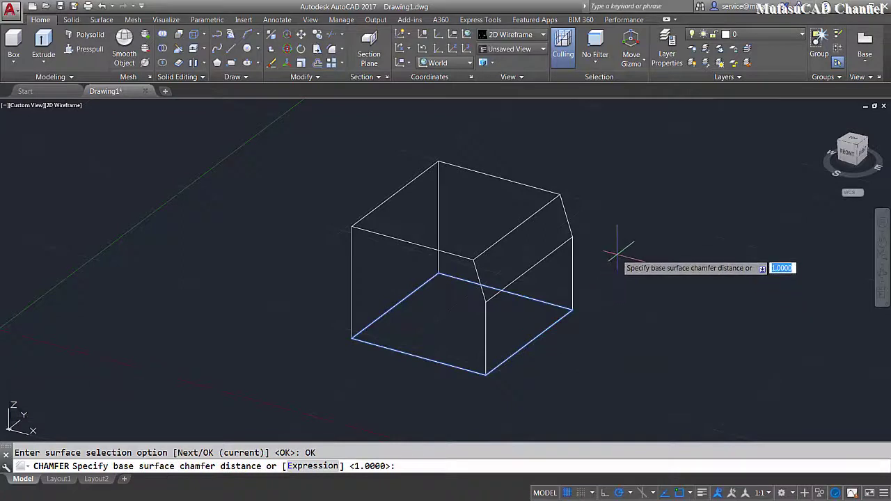
pyautogui.press('1')
pyautogui.press('space')
pyautogui.press('3')
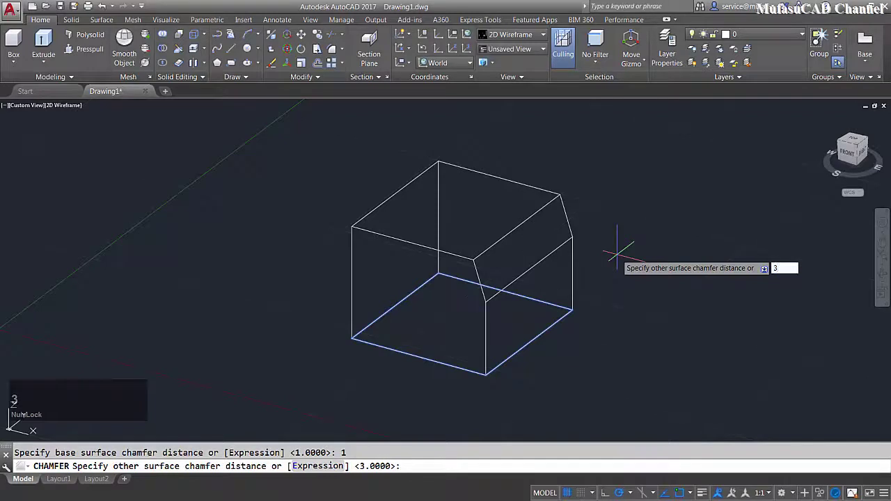
# Confirm the other distance of 3 and switch edge selection to the Loop option
pyautogui.press('space')
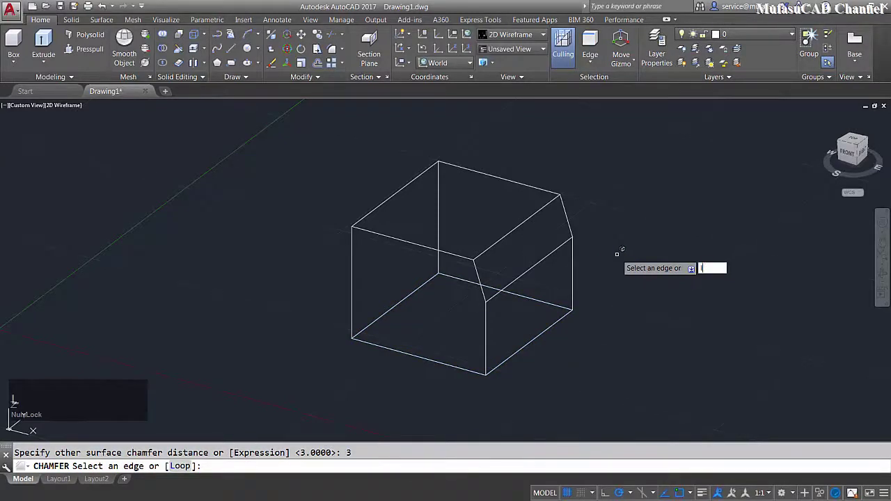
pyautogui.press('space')
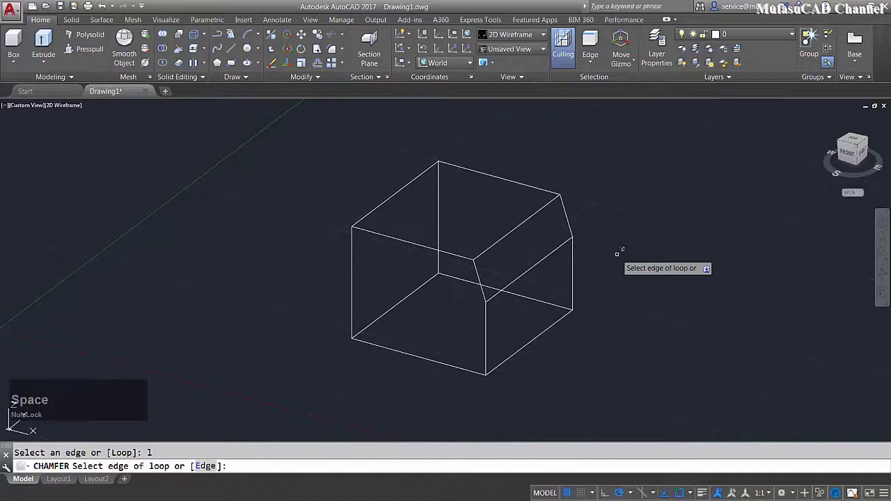